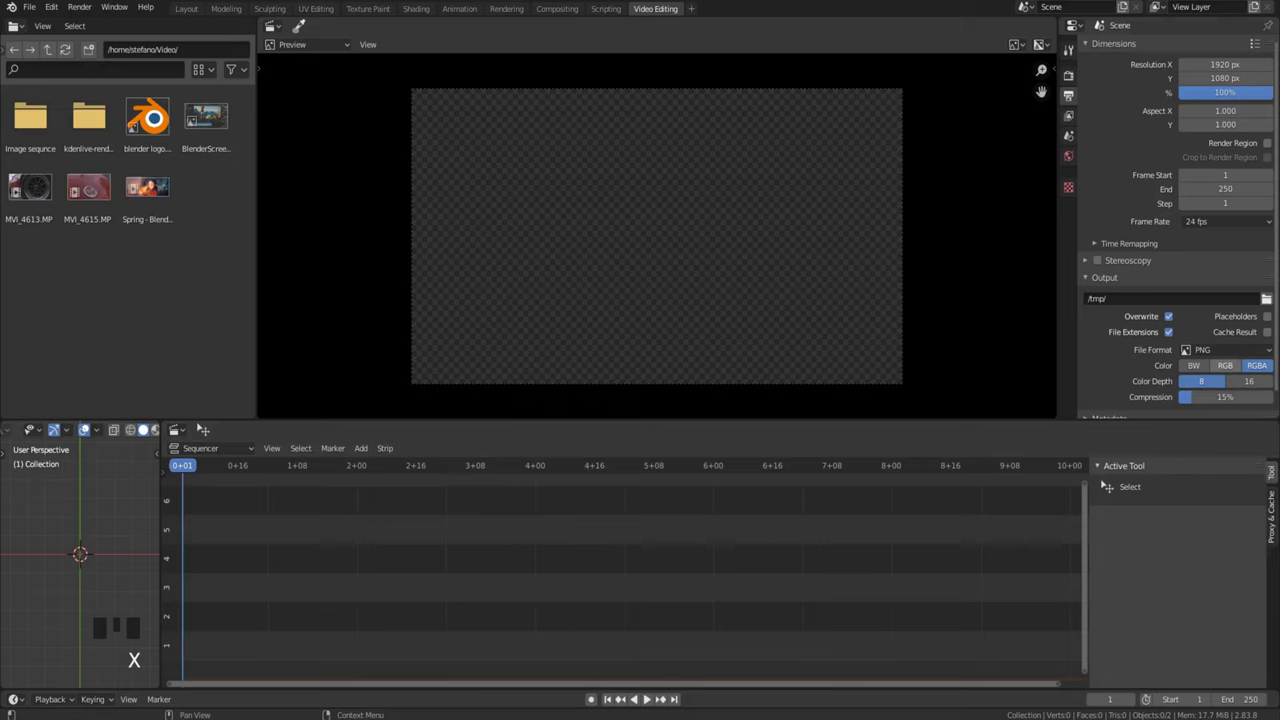
# - Drop the Spring movie into the sequencer as video and sound strips, deleting the duplicate copies
pyautogui.moveTo(366, 447); pyautogui.dragTo(547, 282)
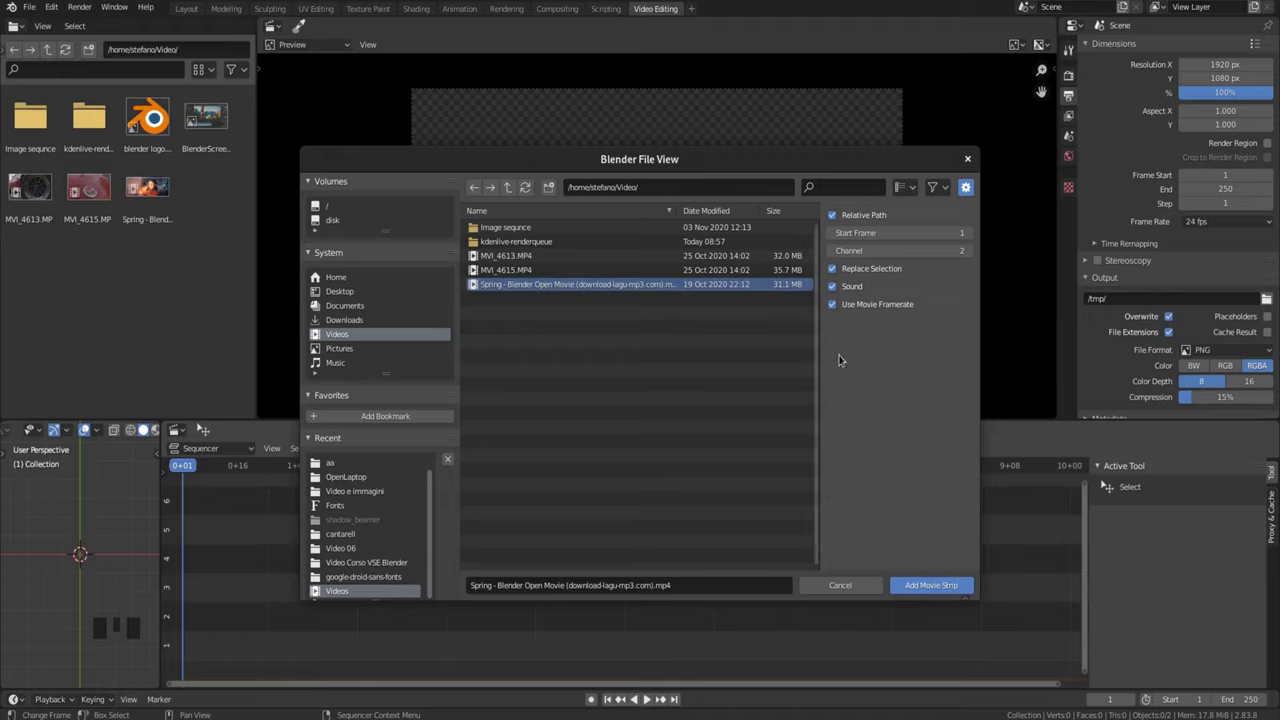
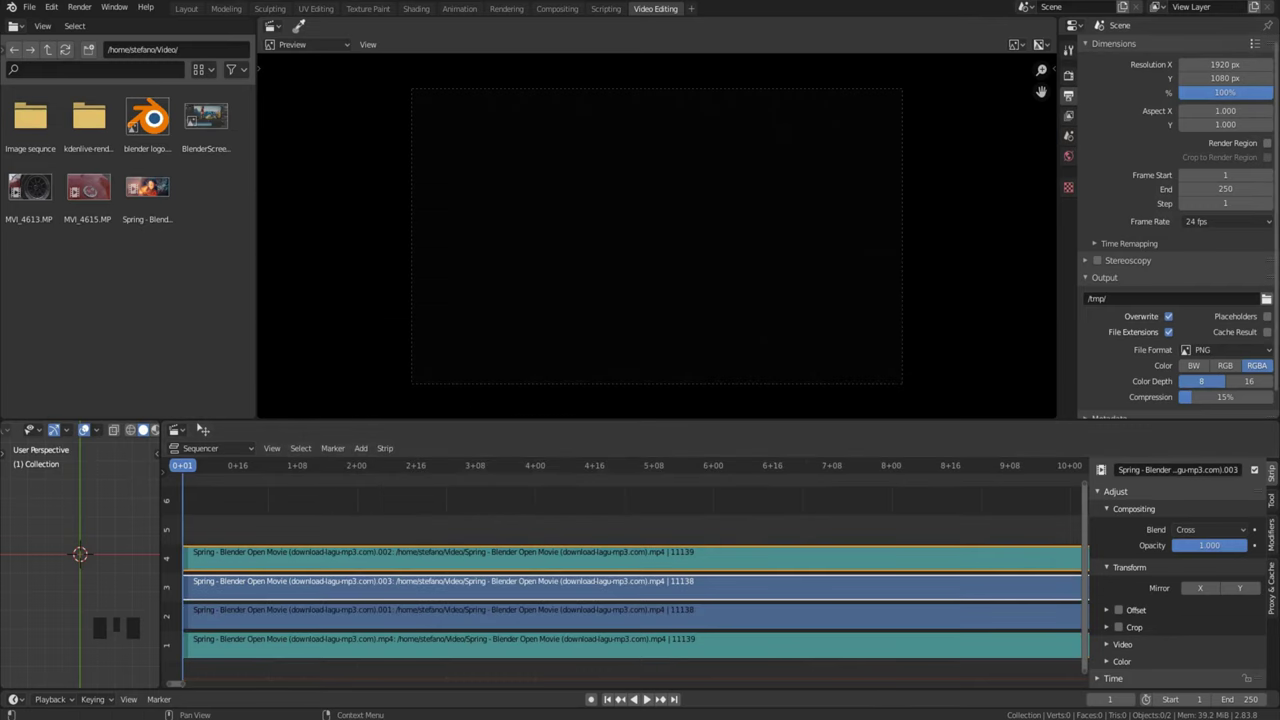
pyautogui.press('x')
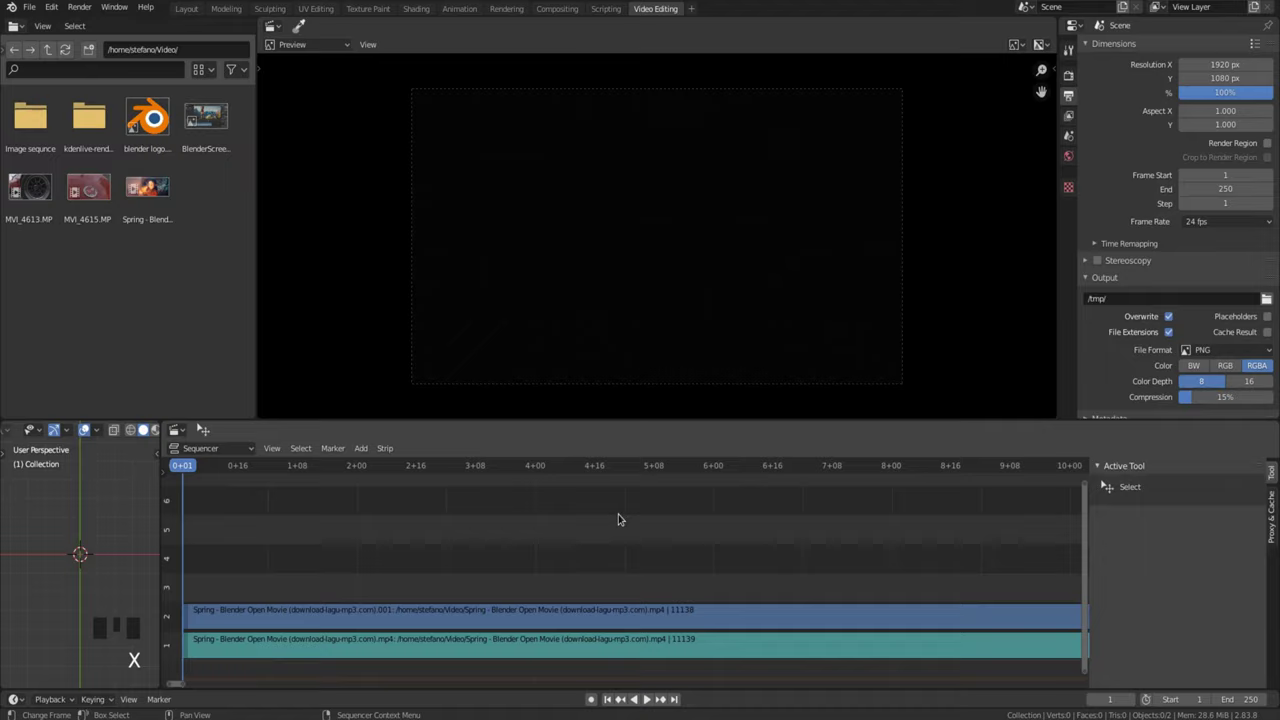
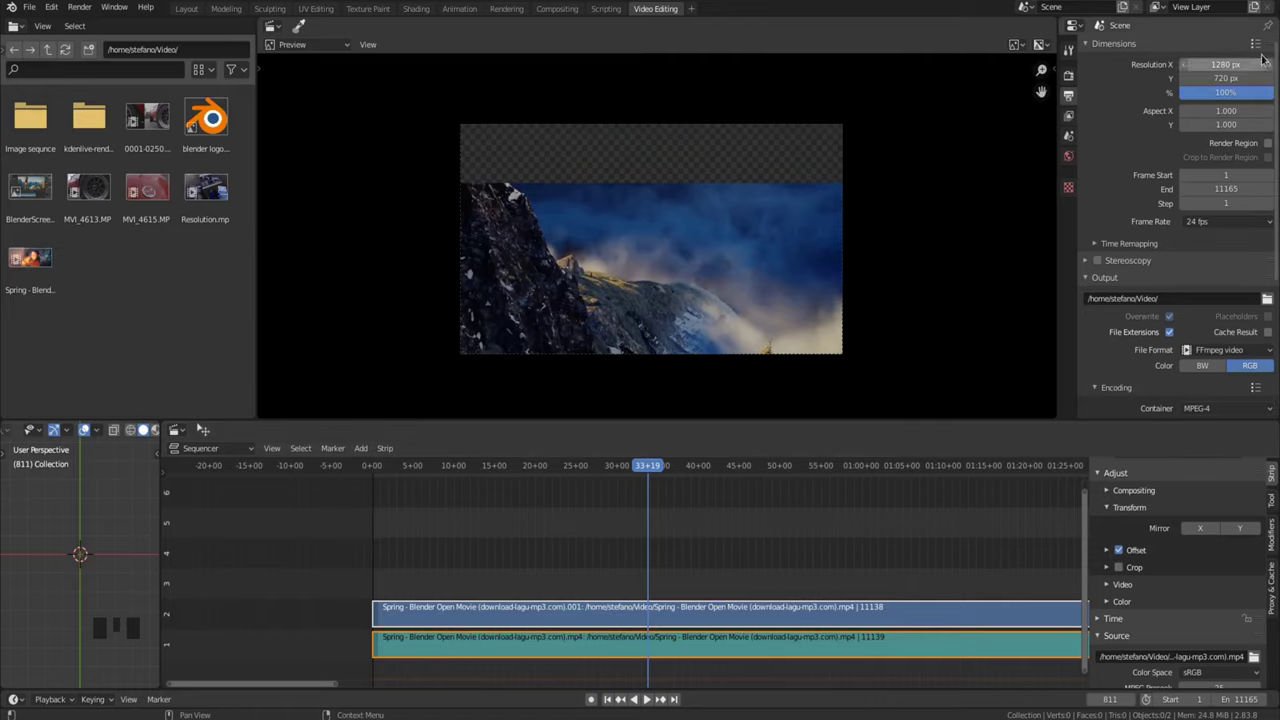
# - Try a 3840×1600 resolution and toggle the strip Offset, then load the Resolution.mp4 strip into a 1920×1080 scene
pyautogui.moveTo(1259, 42); pyautogui.dragTo(775, 262)
pyautogui.scroll(-3)
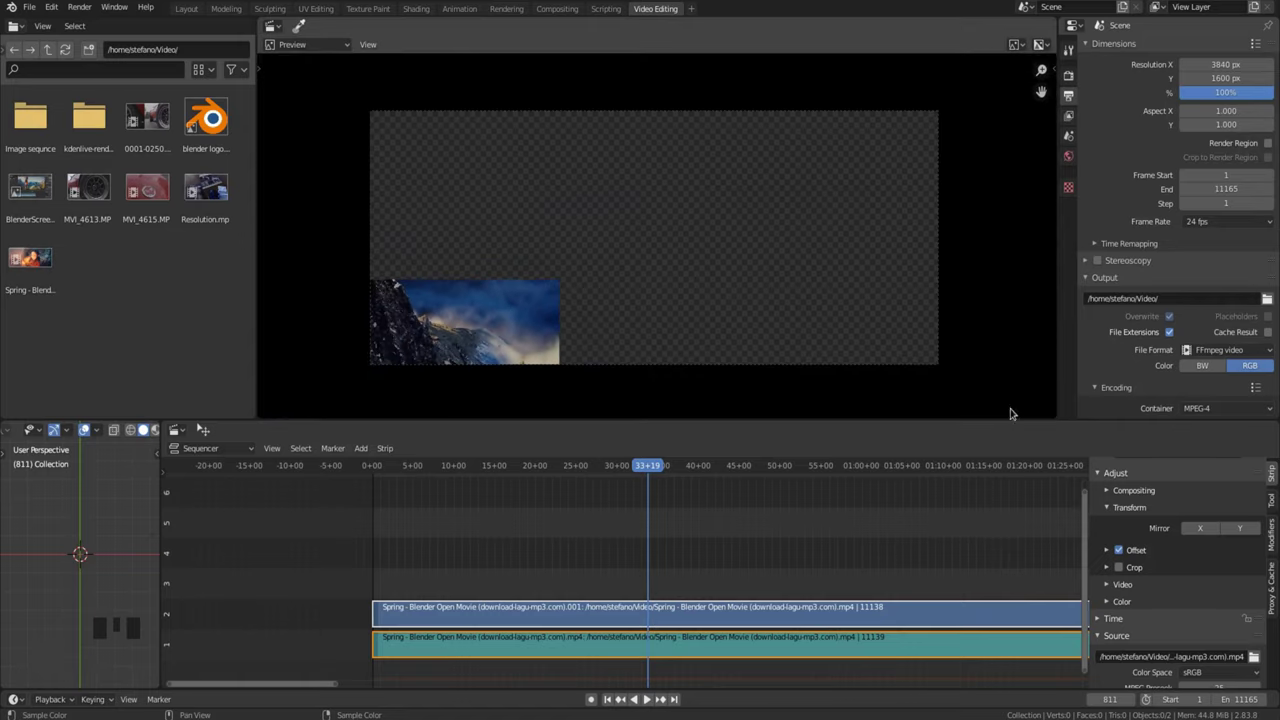
pyautogui.click(1126, 551)
pyautogui.click(1126, 551)
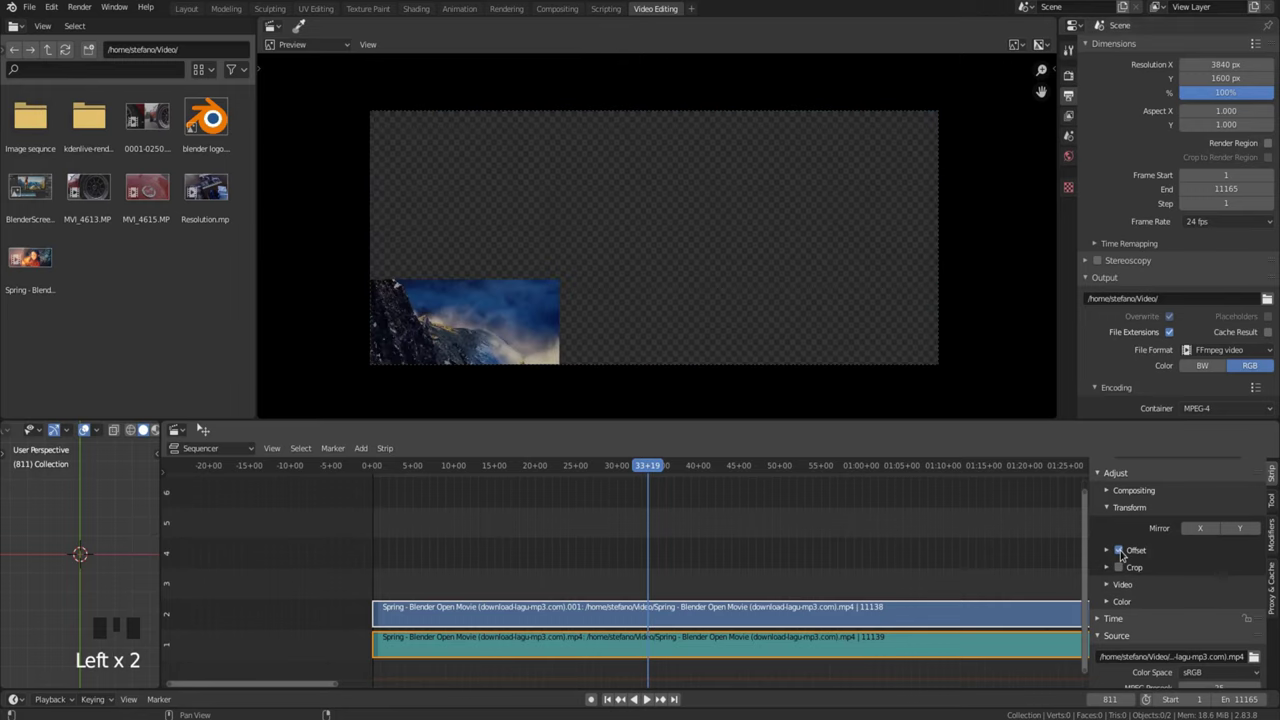
pyautogui.moveTo(146, 191); pyautogui.dragTo(271, 556)
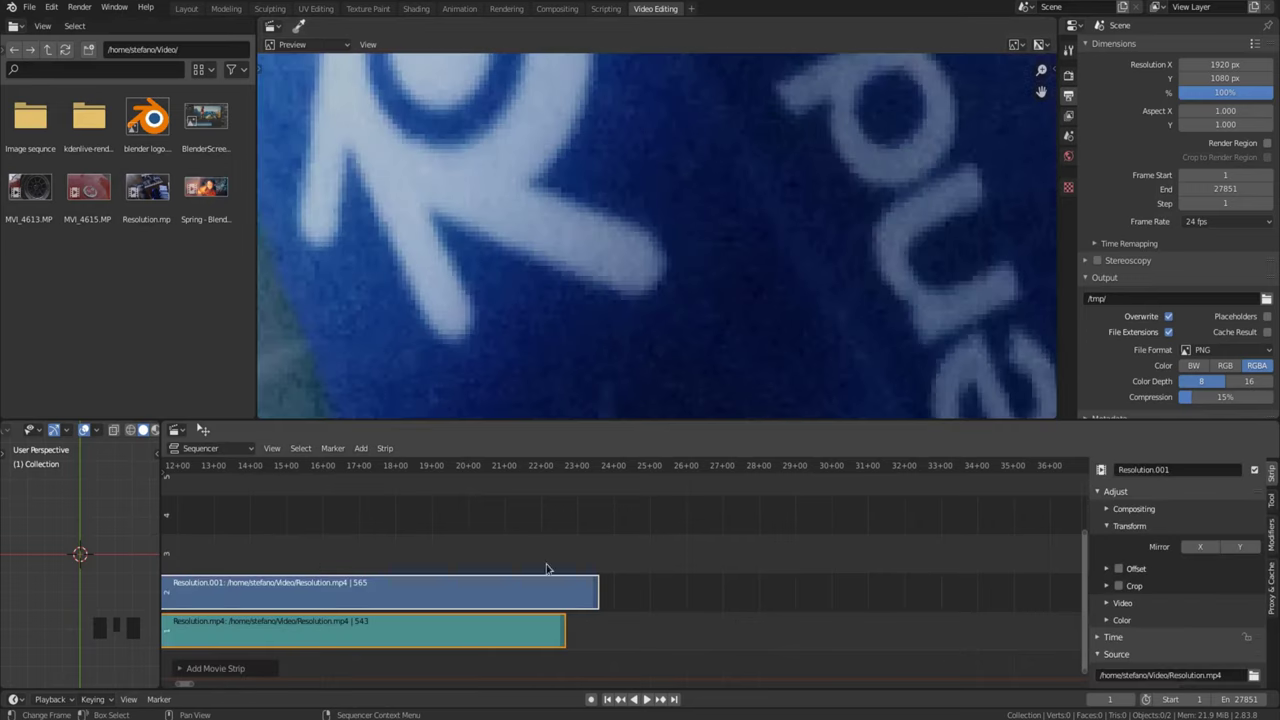
# - Fit the whole Resolution clip in the timeline and select only its video strip
pyautogui.moveTo(461, 529); pyautogui.dragTo(890, 532)
pyautogui.press('KP_Decimal')
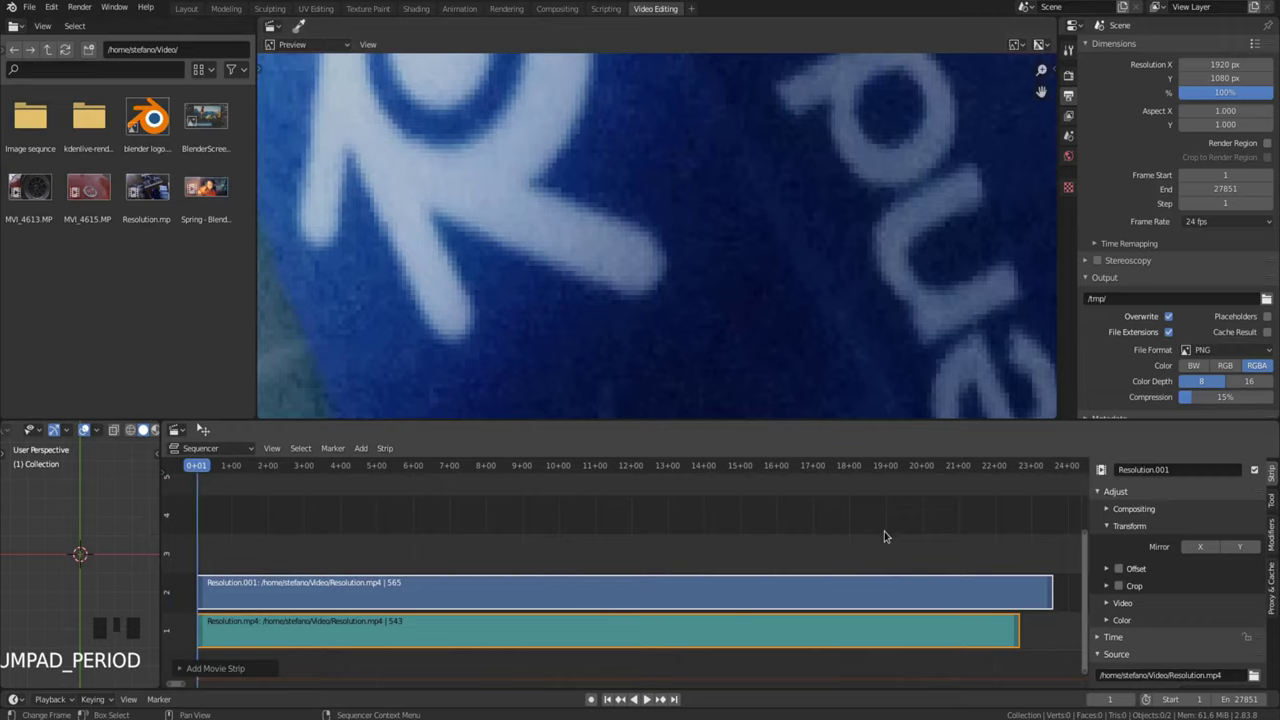
pyautogui.click(578, 605)
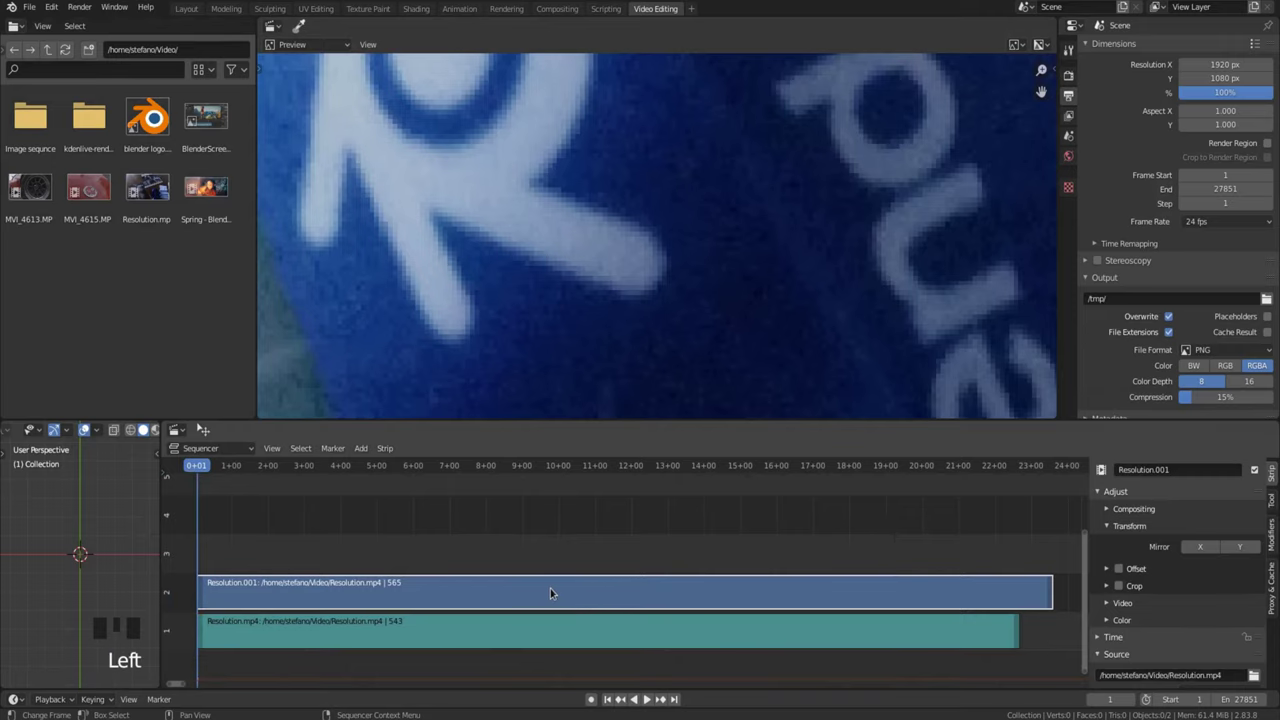
# - Set the scene resolution to 3840 × 2160 from the strip and zoom into its end
pyautogui.moveTo(551, 589); pyautogui.dragTo(615, 634)
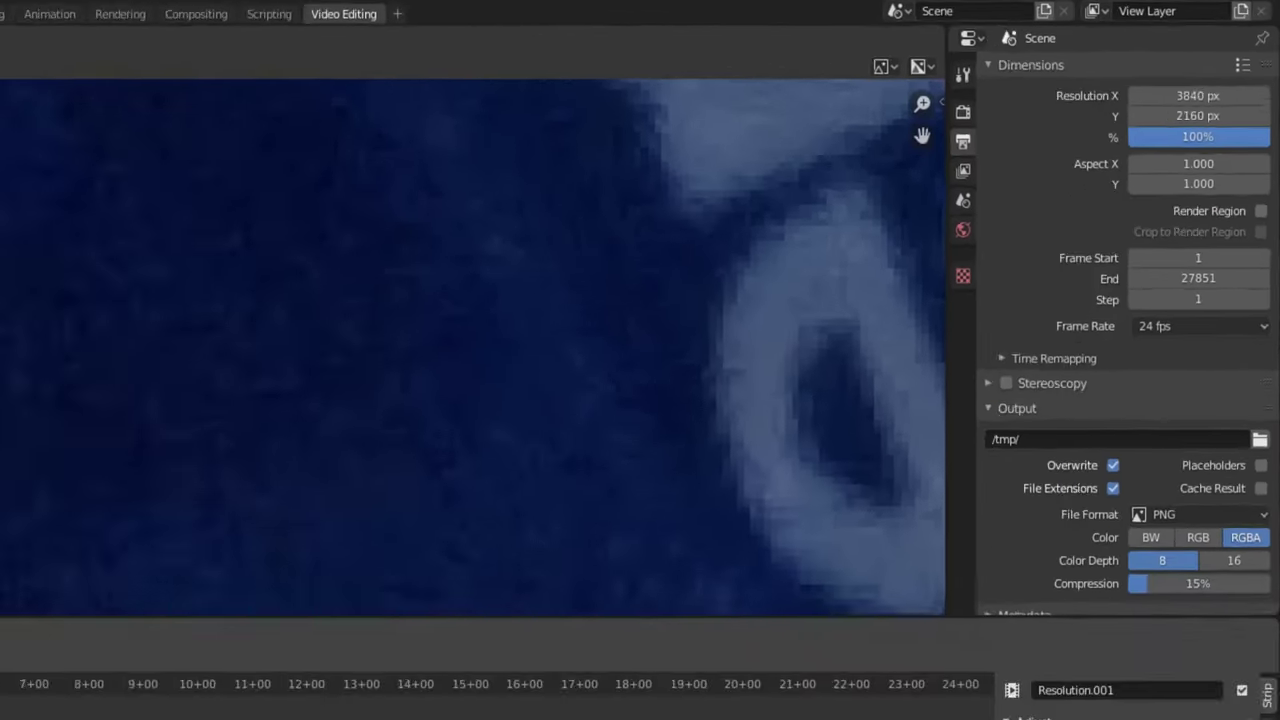
pyautogui.press('shift+b')
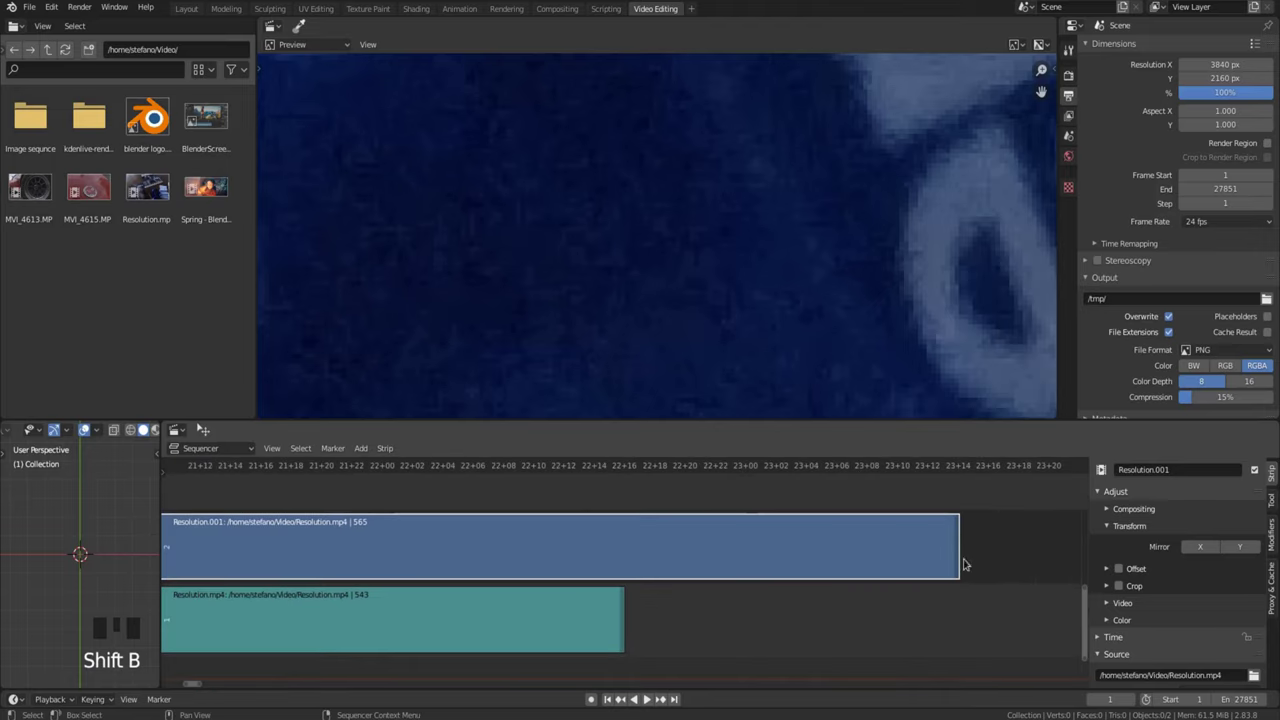
pyautogui.press('shift+b')
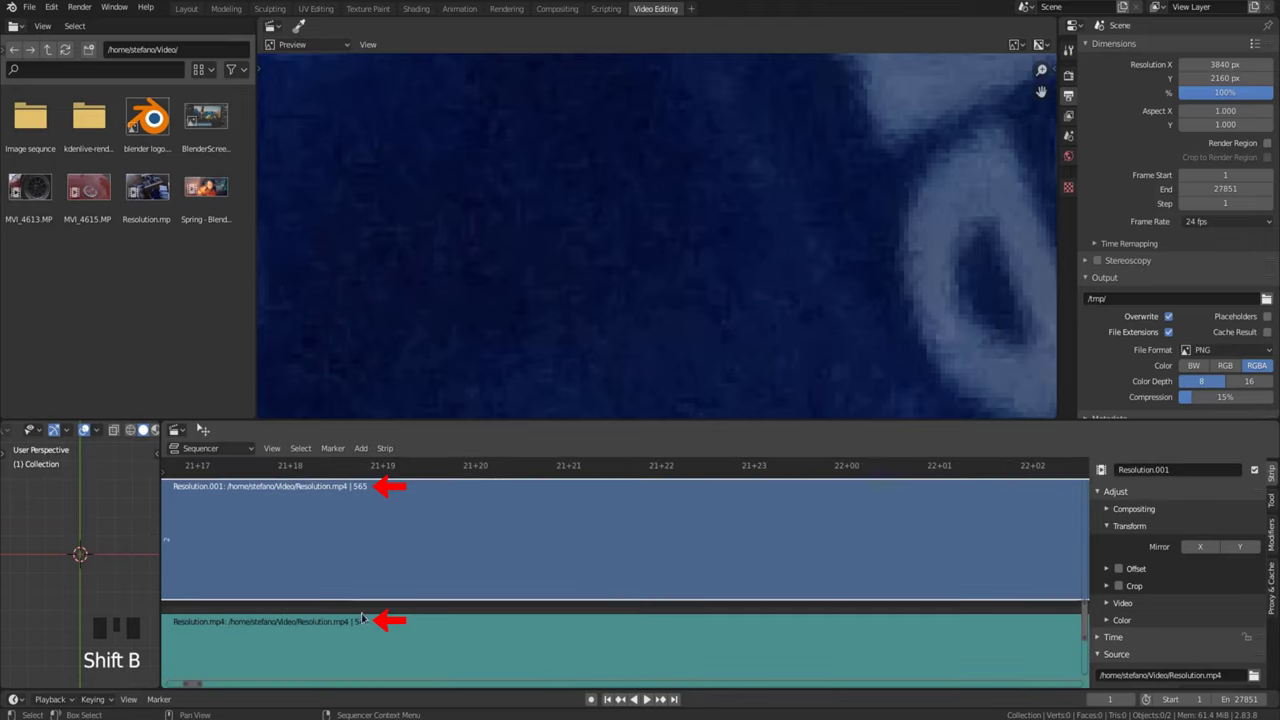
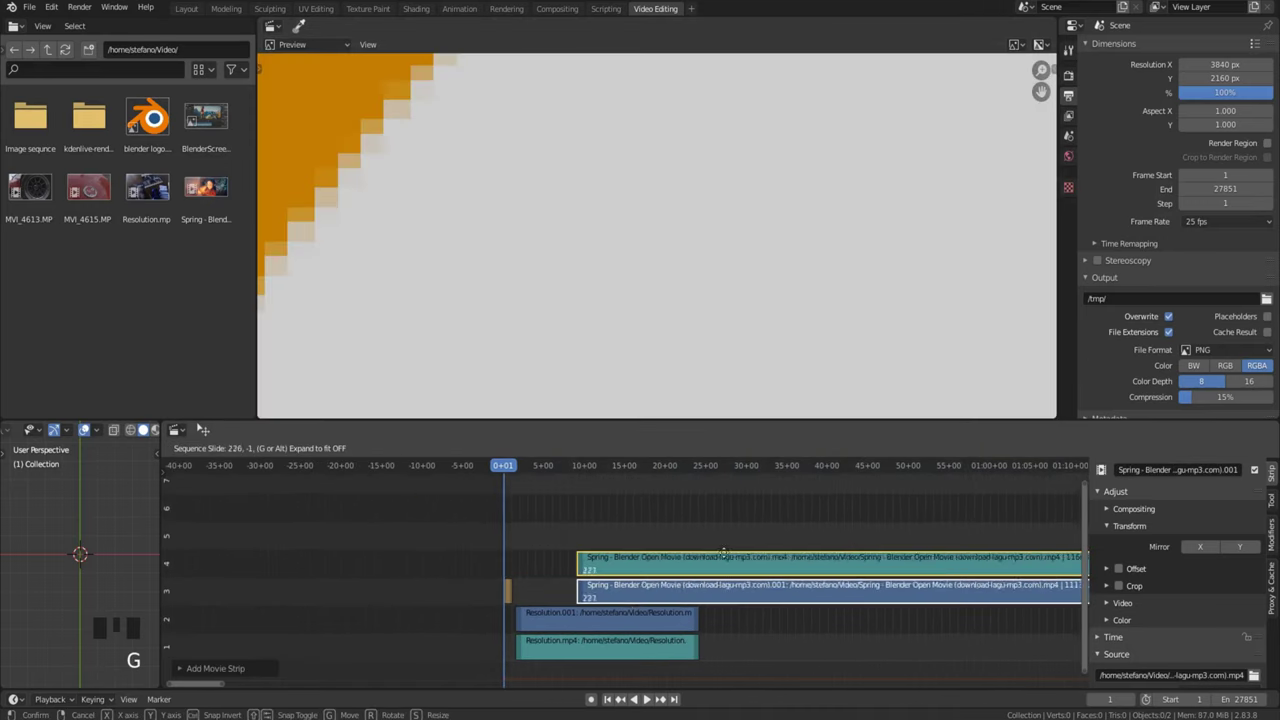
# - Move the Spring video and sound strips later, to around 20 seconds, above the Resolution clip
pyautogui.moveTo(589, 468); pyautogui.dragTo(583, 592)
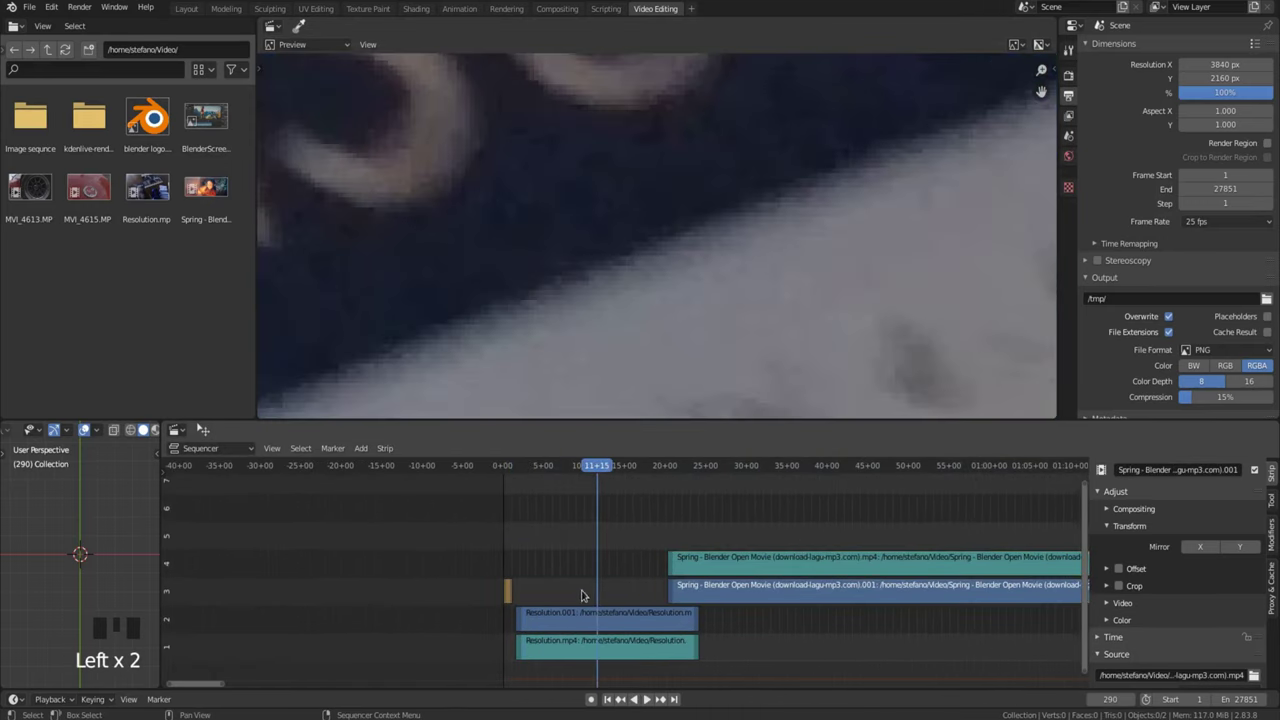